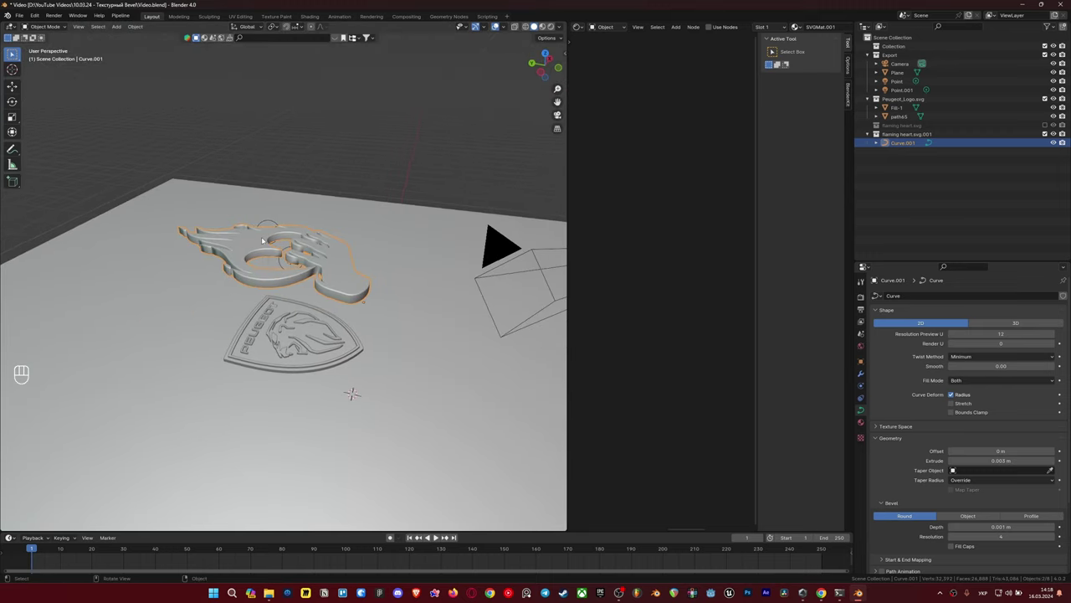
Hide the flaming heart and view the Peugeot logo through the camera in Rendered shading.
key(Delete)
key(`)
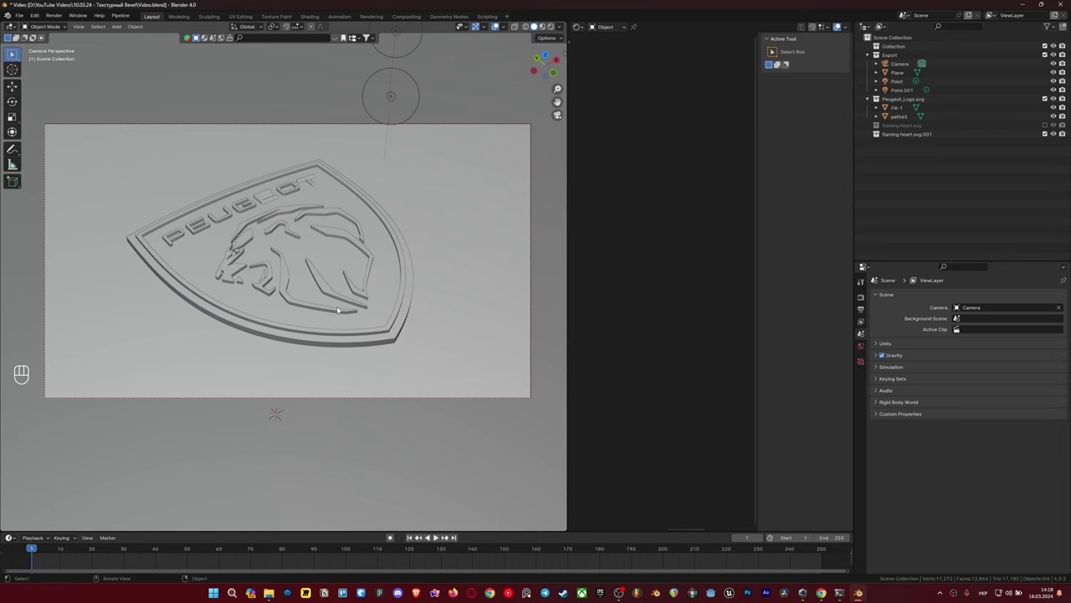
key(z)
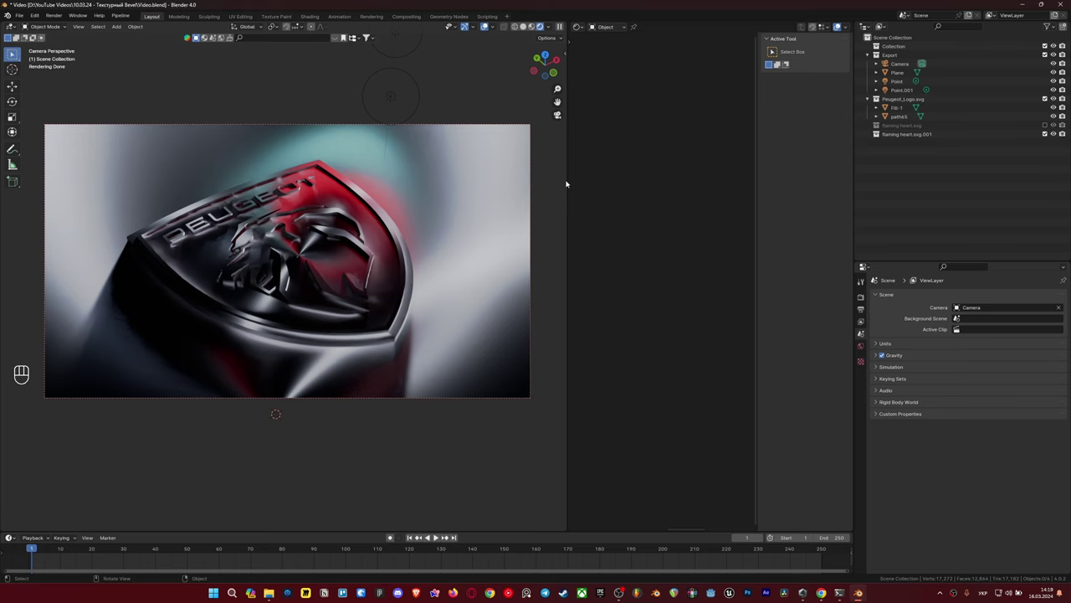
Select the logo and toggle the Bevel-to-Normal link to compare the edges with and without it.
click(269, 233)
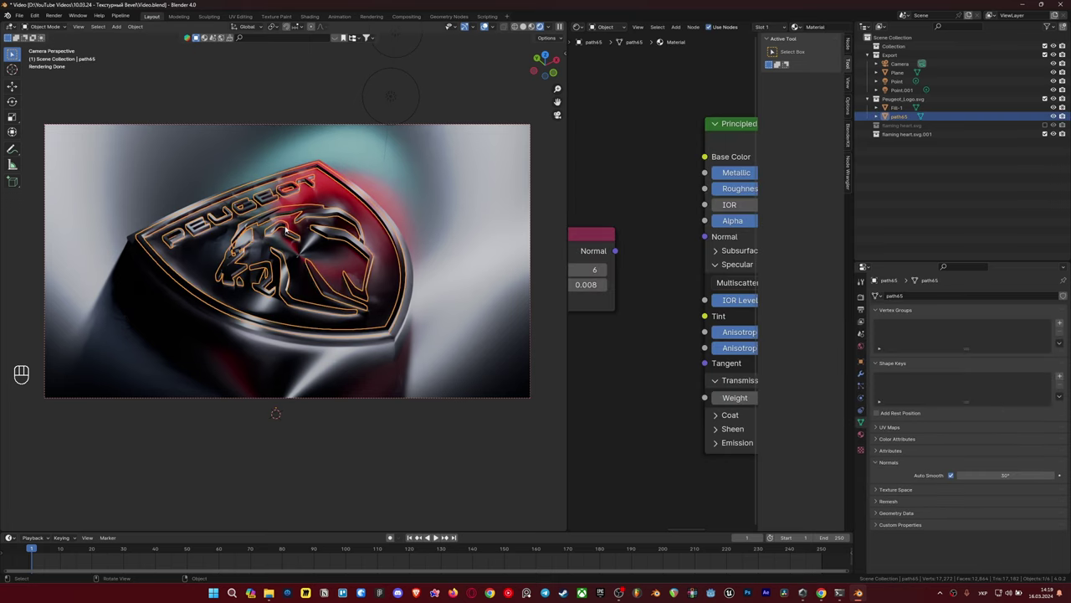
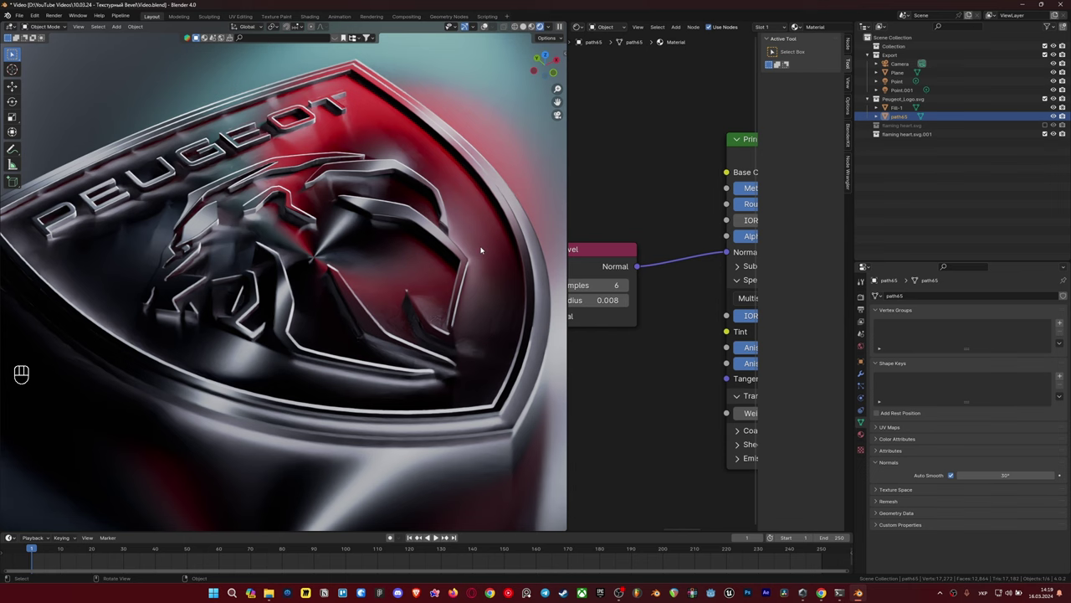
middle_click(664, 258)
click(705, 306)
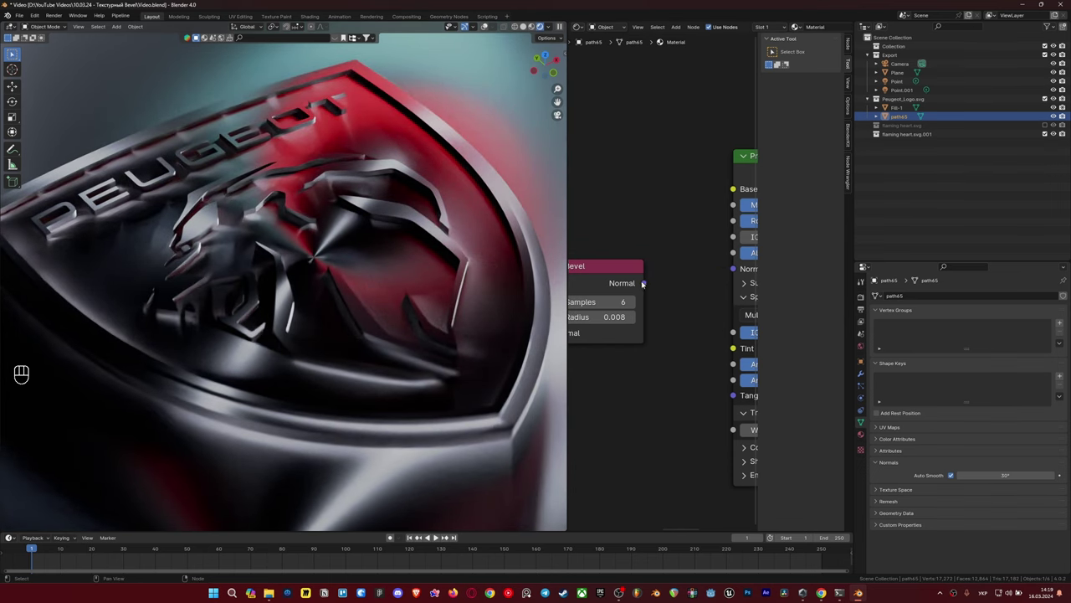
drag(700, 269, 738, 272)
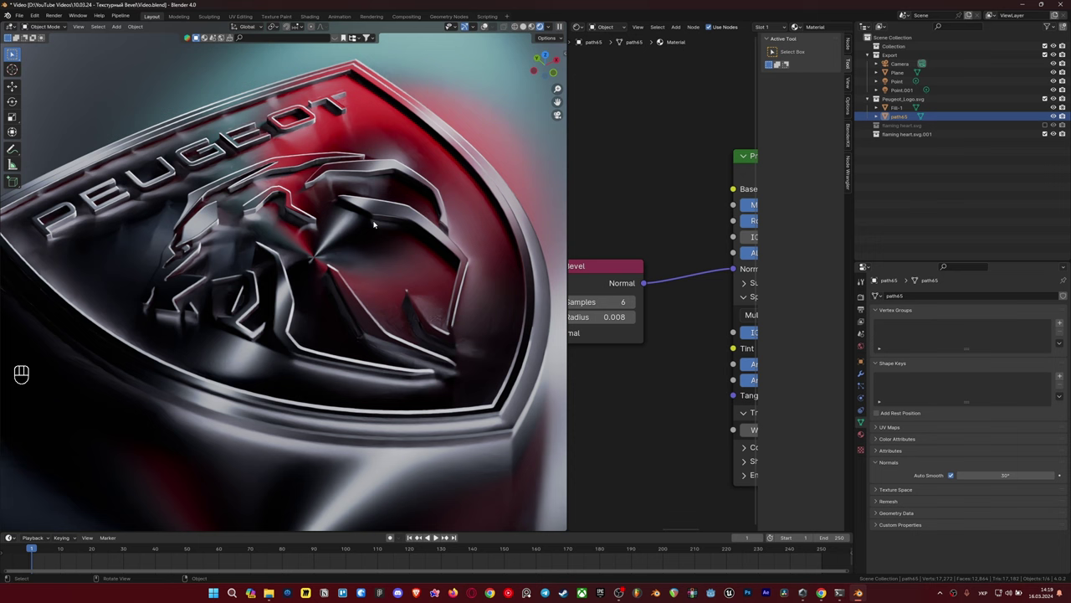
Remove the old Bevel node and start searching the Add menu for a new Bevel node.
click(559, 99)
click(451, 99)
key(ctrl+x)
key(shift+a)
key(BackSpace)
key(BackSpace)
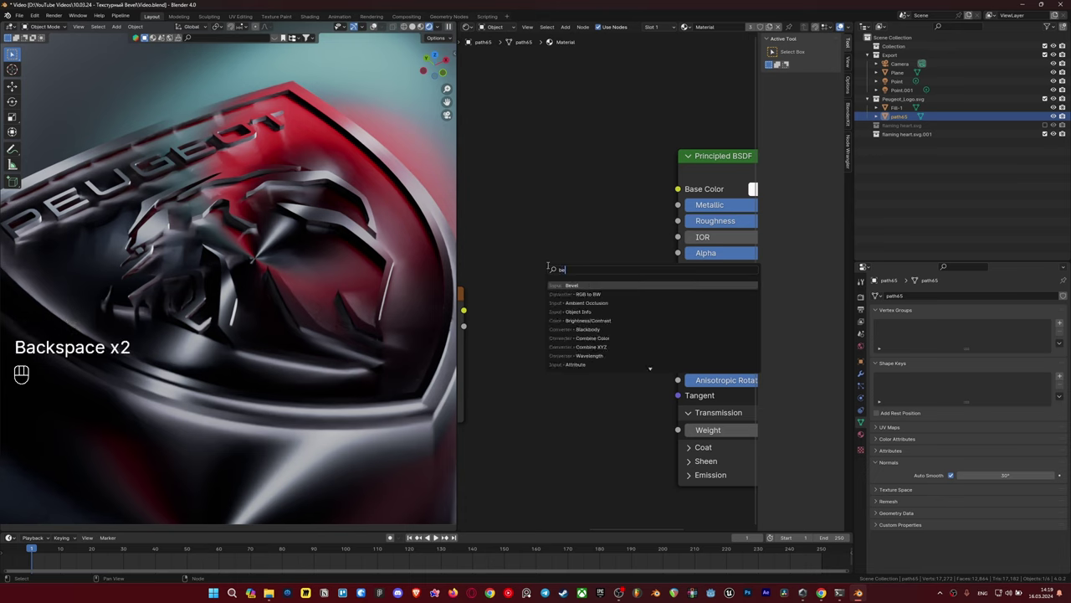
Add a Bevel node feeding the Principled BSDF Normal and inspect the logo's rounded edges.
click(450, 100)
drag(620, 291, 676, 267)
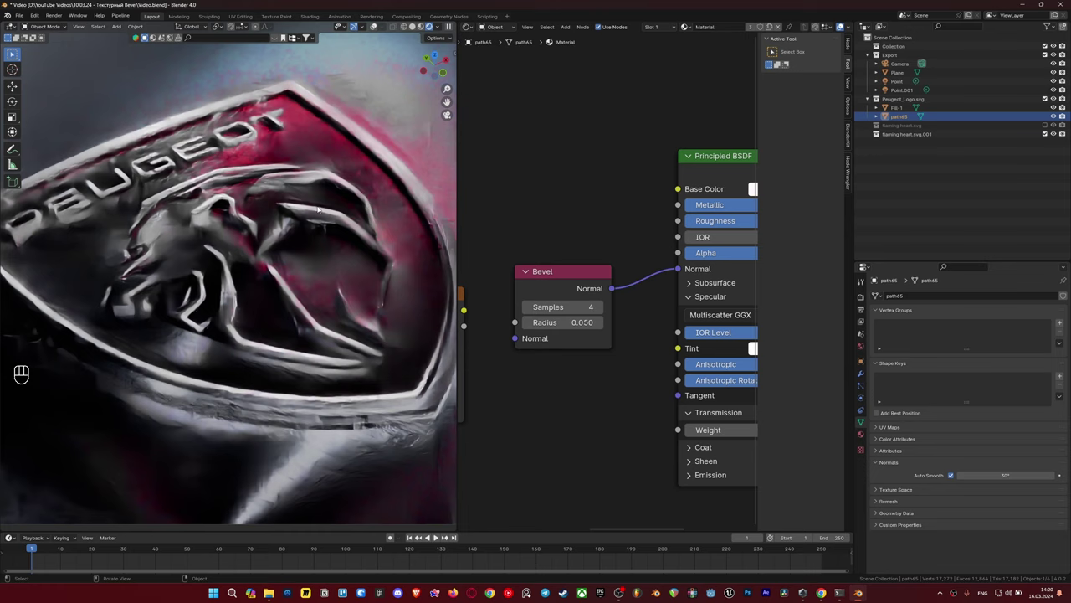
drag(268, 224, 251, 248)
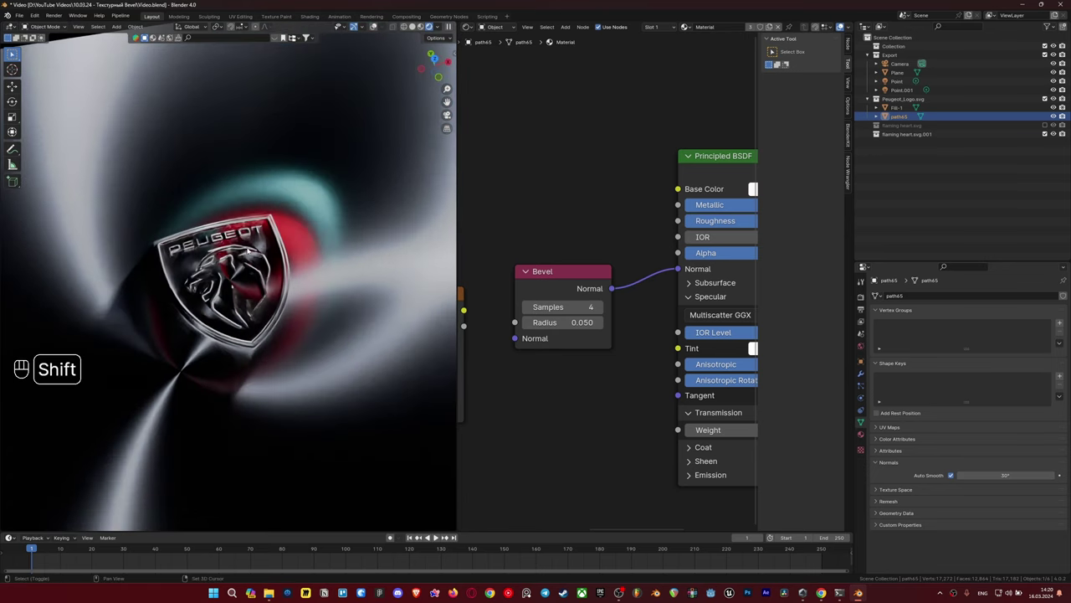
drag(232, 224, 253, 343)
middle_click(266, 299)
middle_click(259, 300)
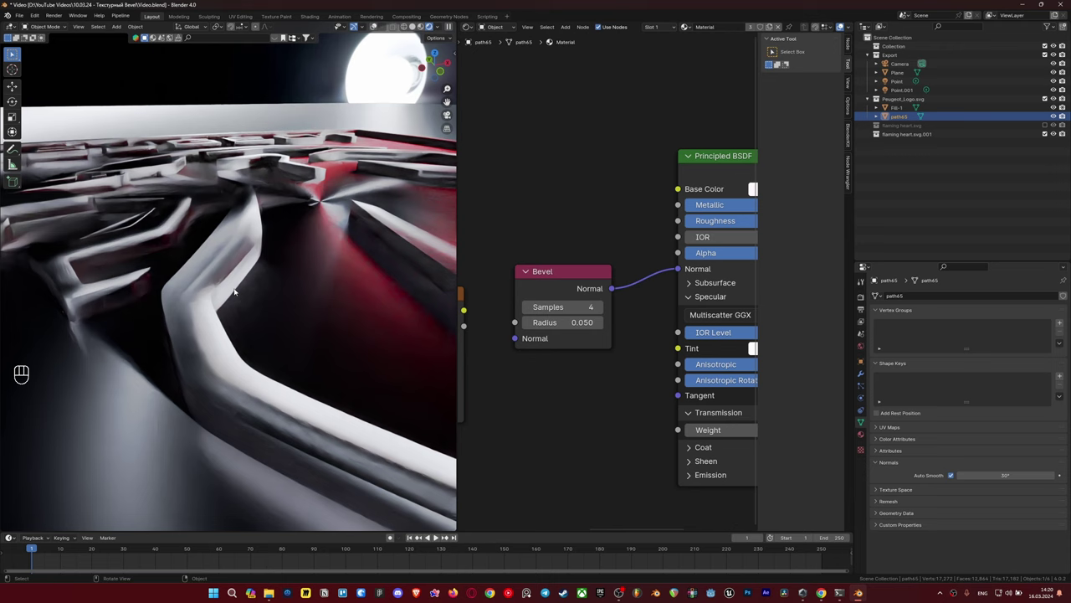
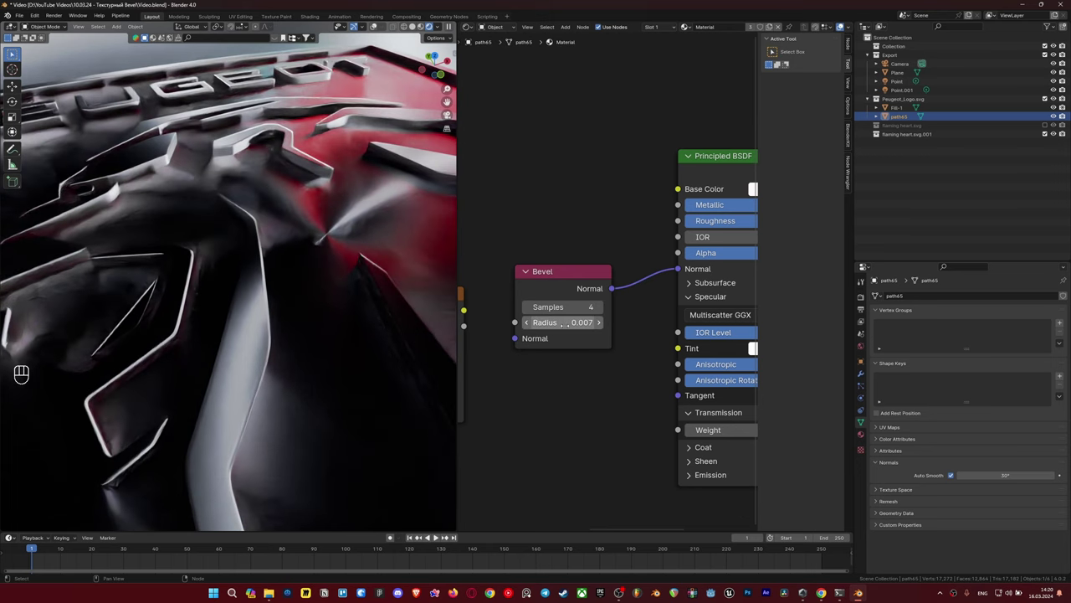
Reduce the Bevel radius to 0.007, then hide the Peugeot logo and select the flaming heart curve.
drag(235, 130, 227, 160)
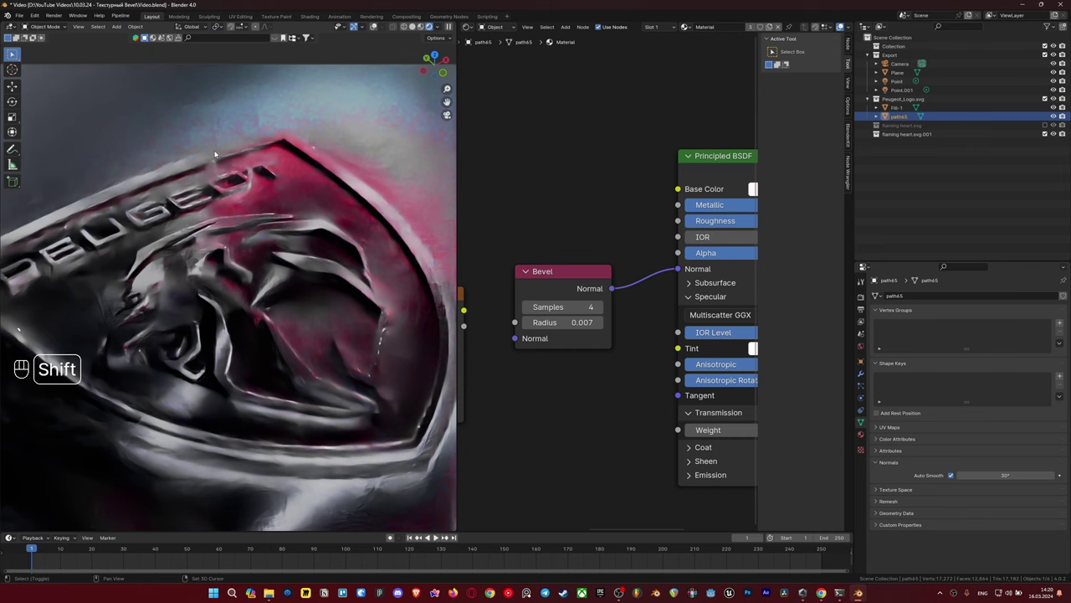
click(228, 188)
middle_click(228, 208)
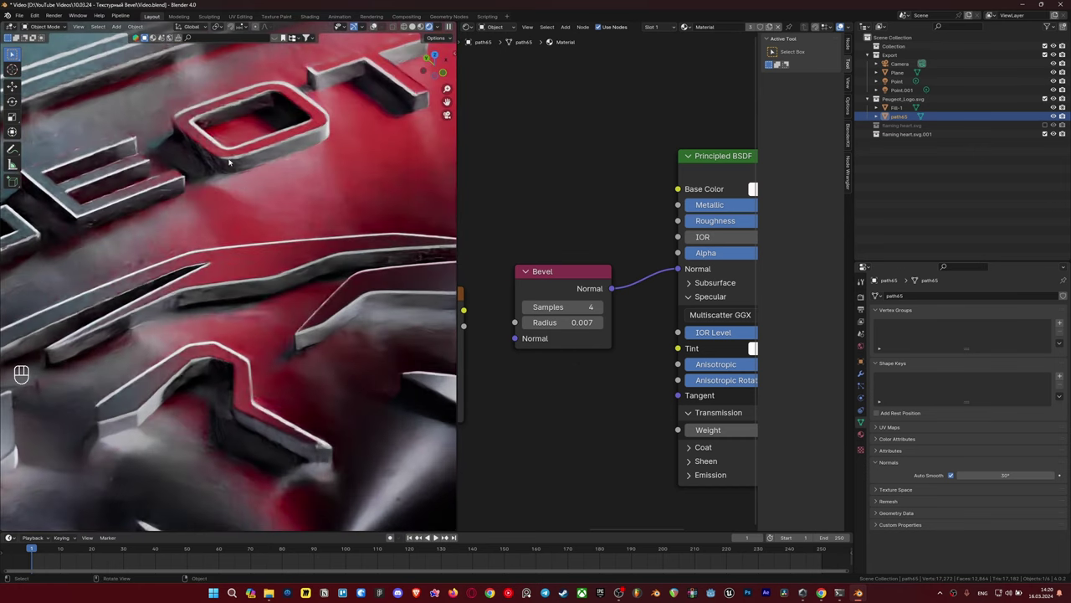
middle_click(262, 163)
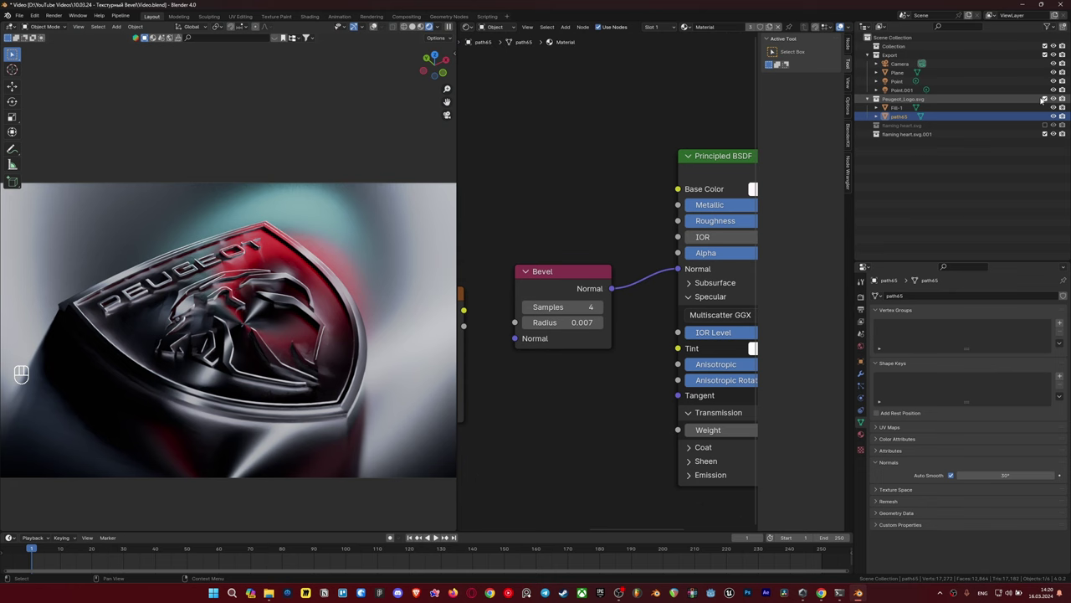
click(1049, 107)
click(253, 249)
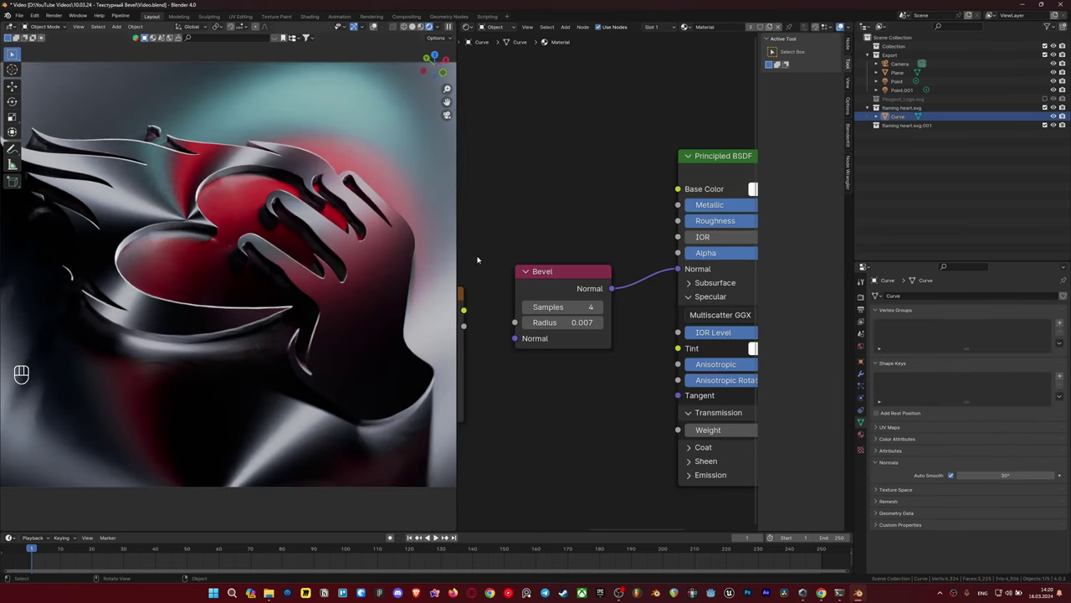
Unplug and replug the Bevel-to-Normal link to compare the heart's edges with and without rounding.
drag(682, 270, 642, 296)
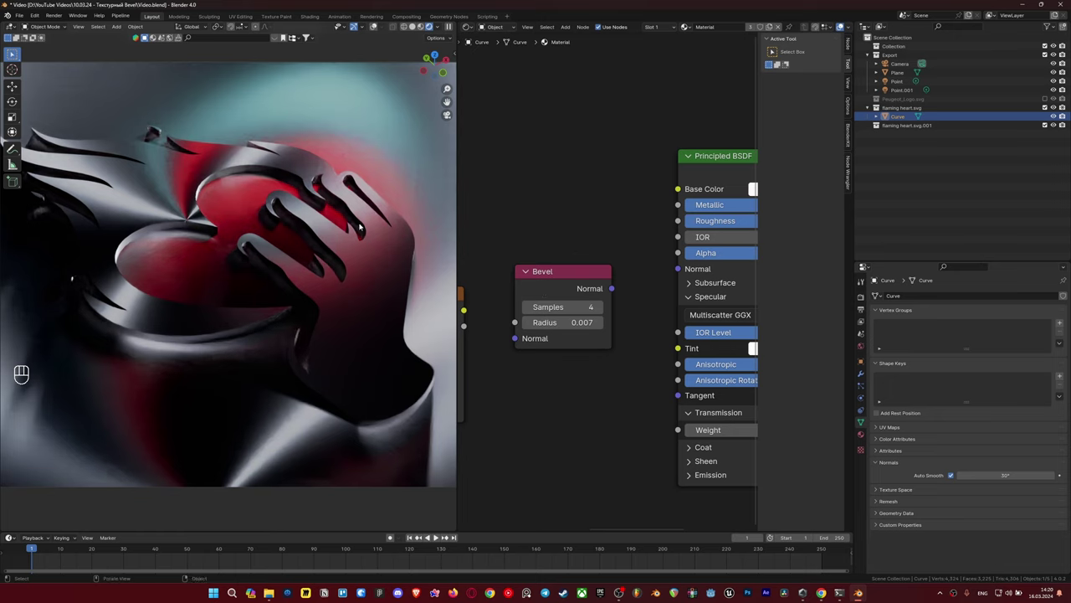
click(620, 289)
drag(625, 289, 673, 273)
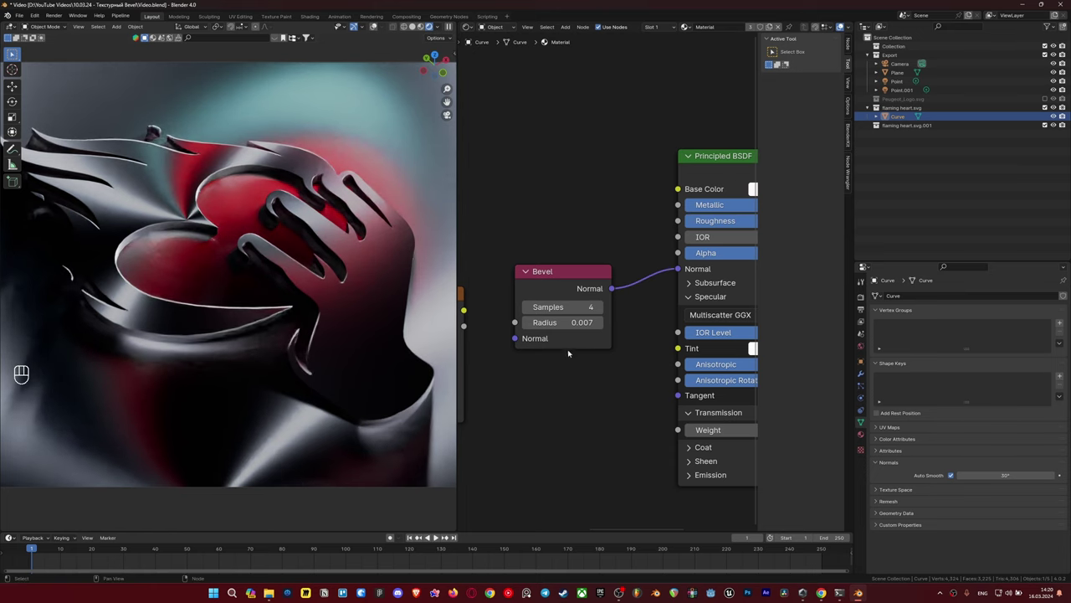
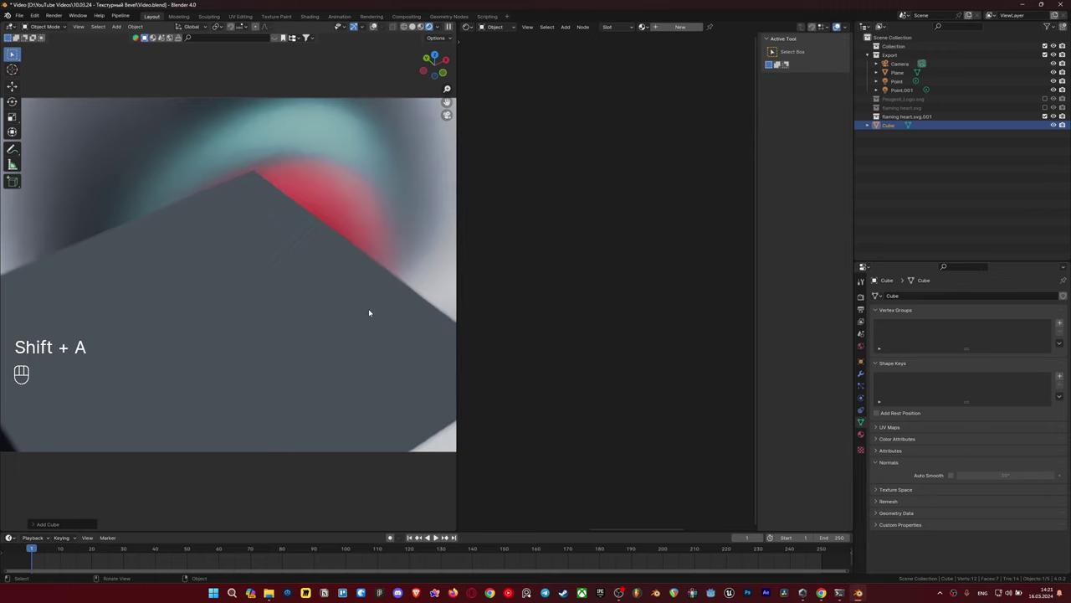
Position the new cube and join it with the sphere so both share the metallic Bevel material.
key(s)
key(s)
key(g)
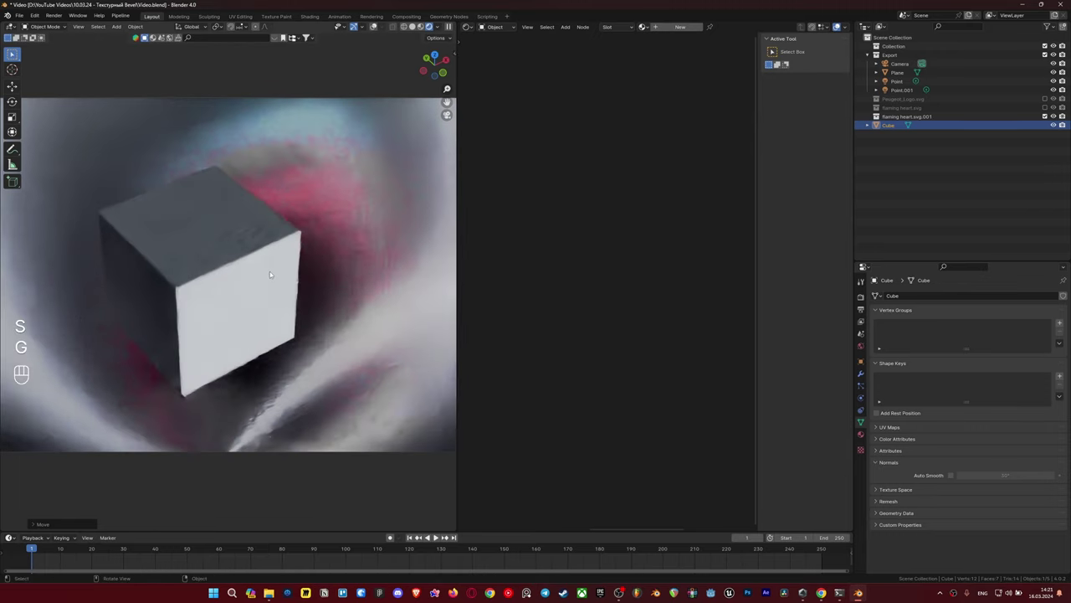
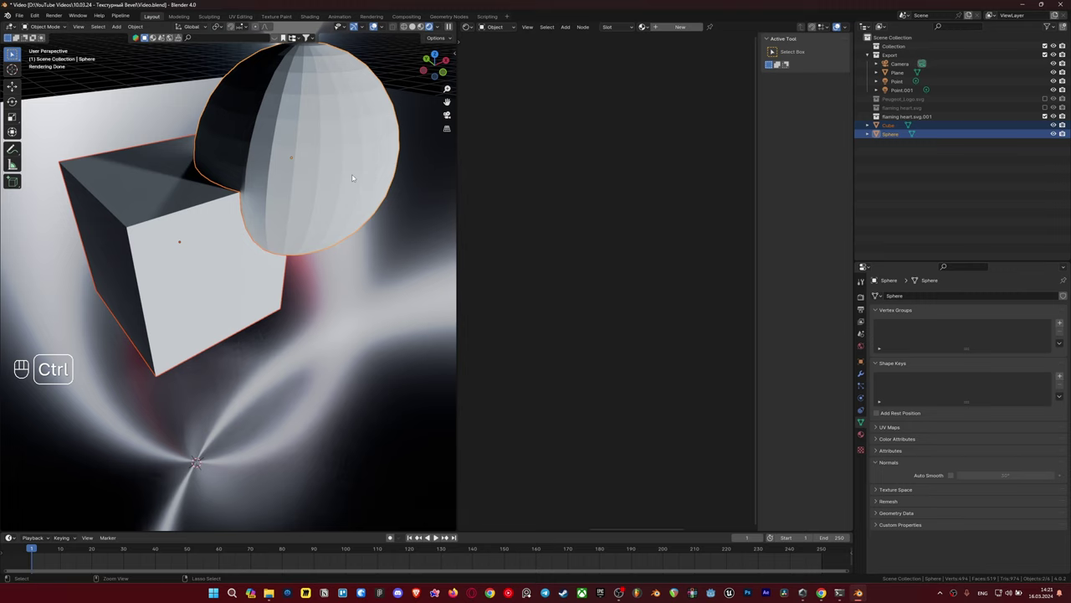
key(ctrl+j)
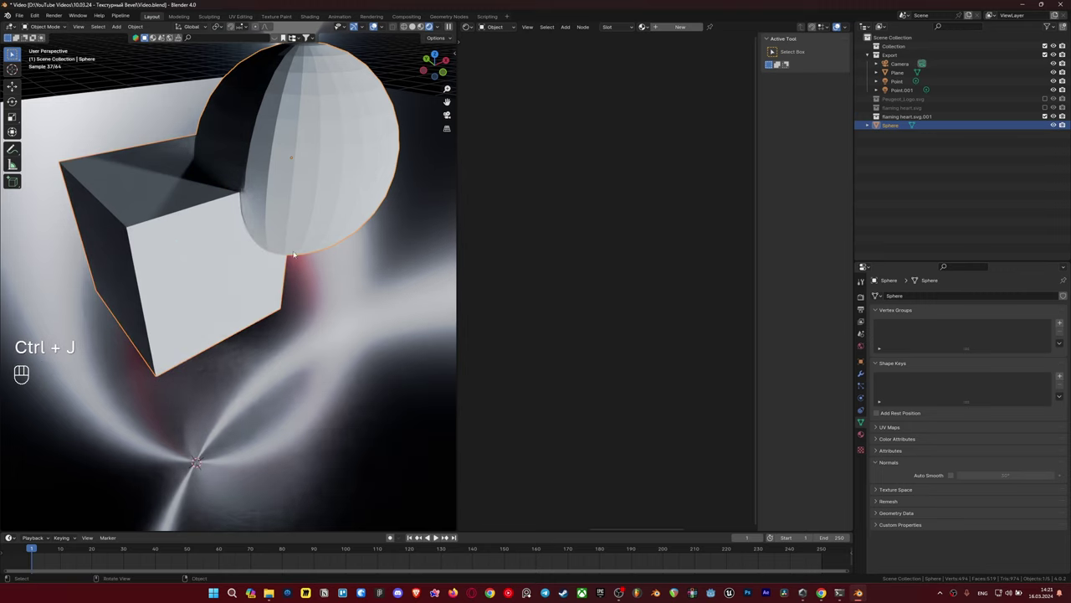
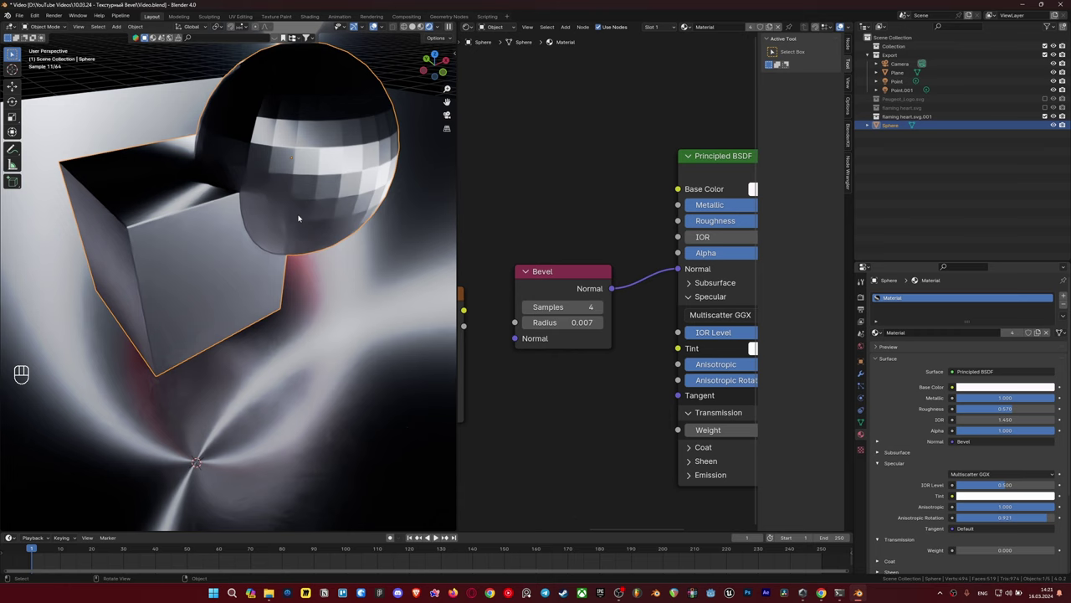
Zoom to the sphere's lower edge and set it to Shade Smooth.
drag(311, 169, 332, 222)
middle_click(316, 277)
click(316, 292)
middle_click(315, 303)
click(308, 288)
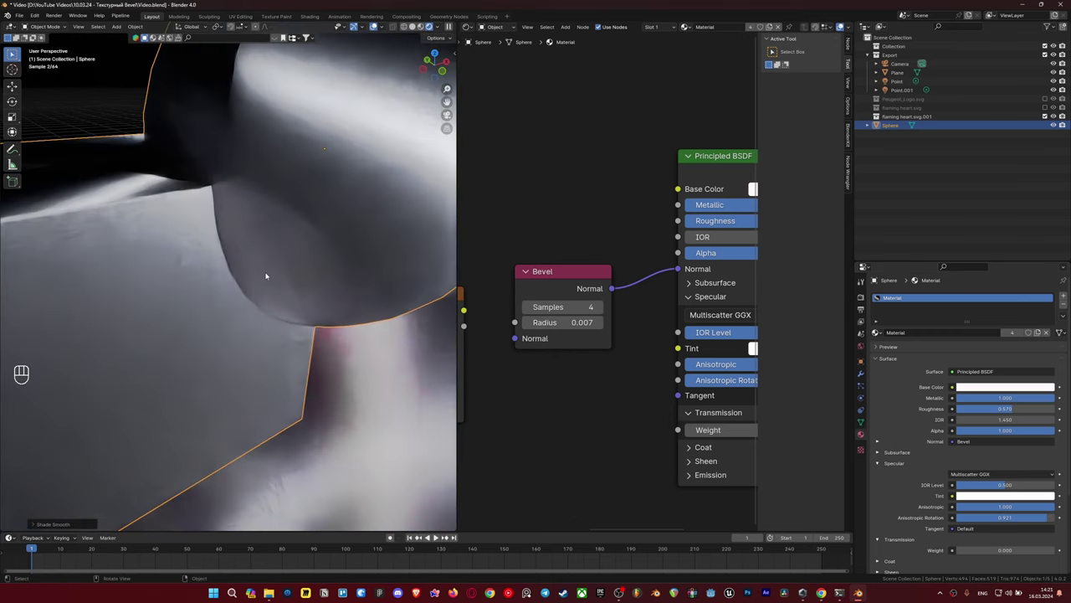
Toggle the Bevel-to-Normal link on the sphere's material to compare, leaving it connected.
click(683, 268)
click(668, 273)
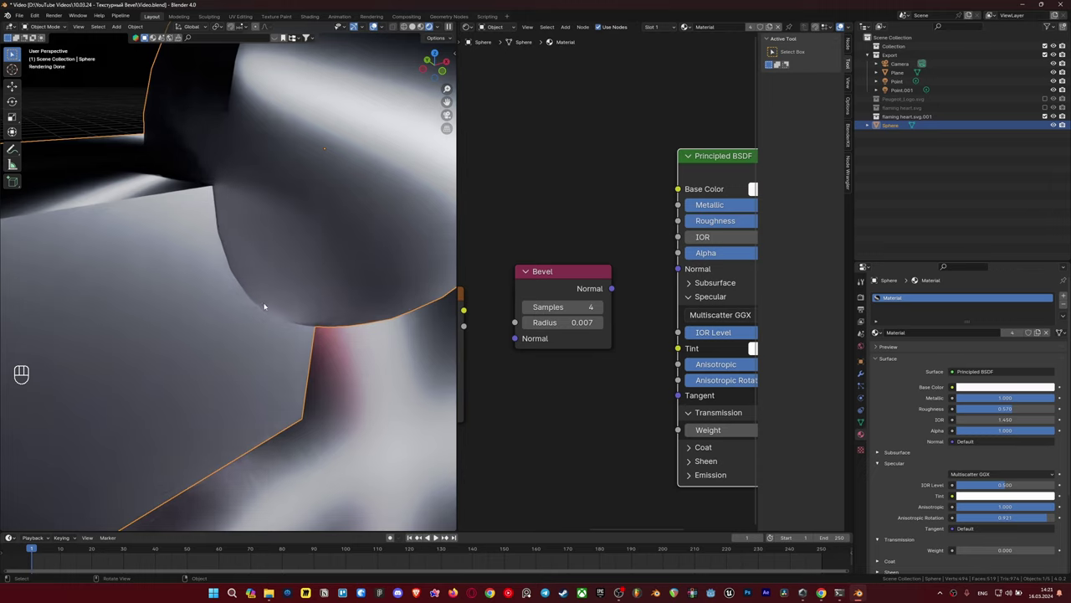
drag(646, 282, 619, 275)
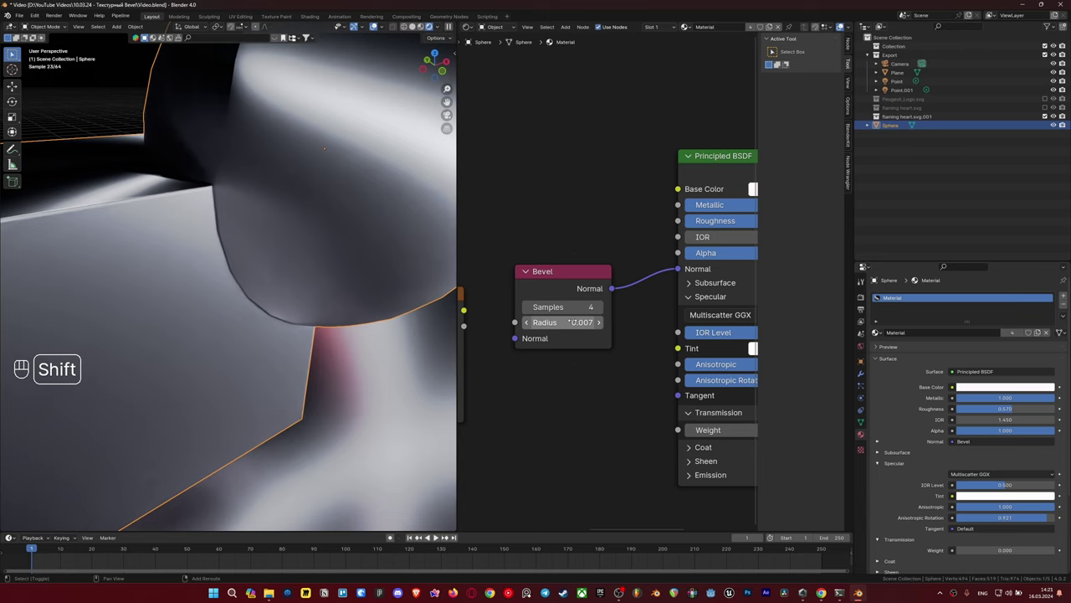
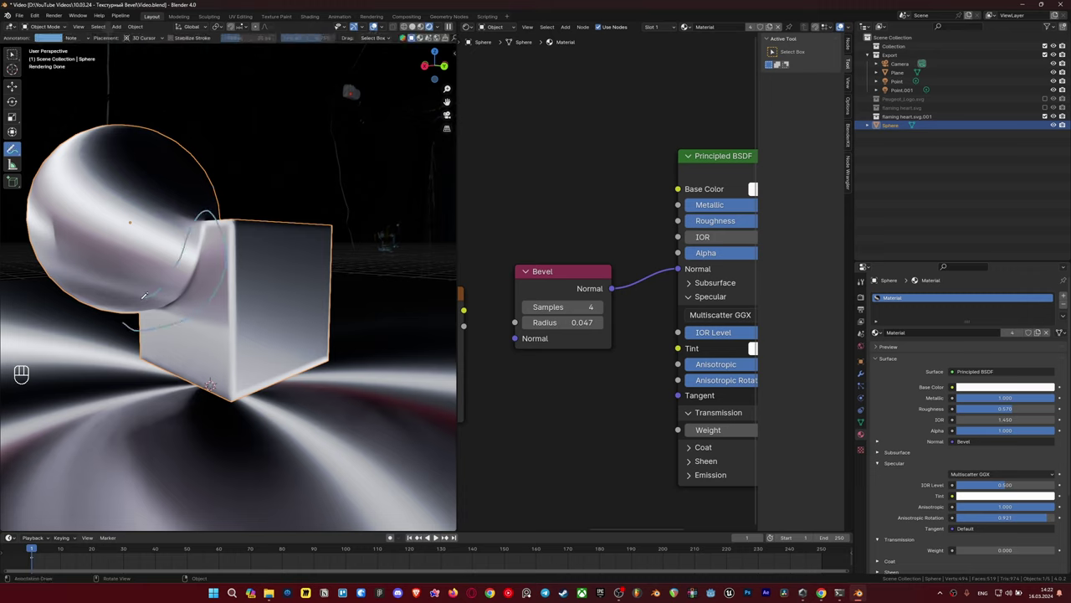
Compare the sphere with and without the Bevel link and set the Bevel node to 6 samples.
key(ctrl+z)
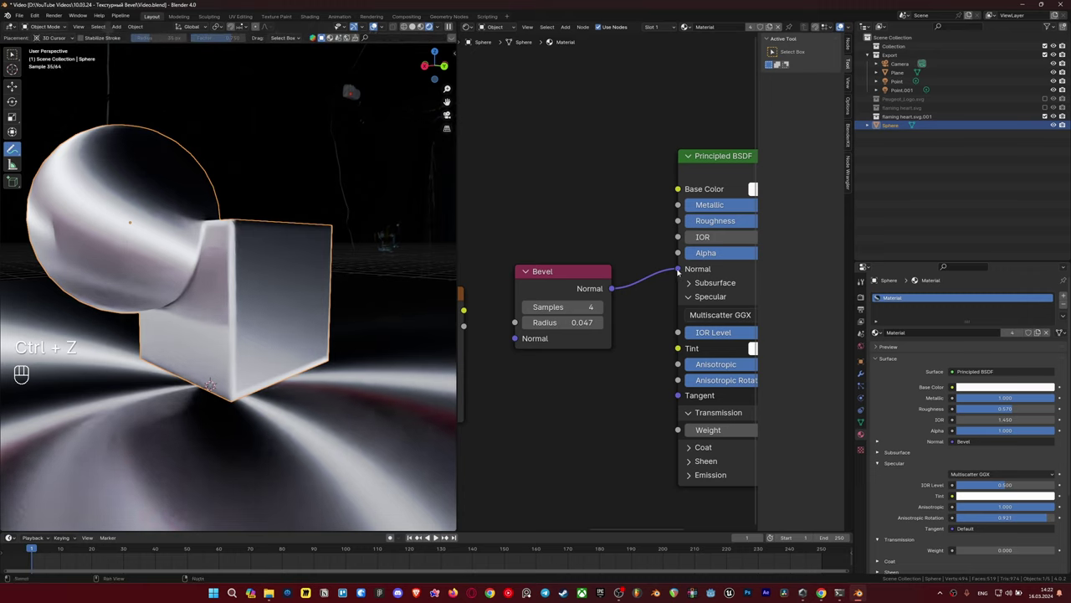
drag(676, 271, 658, 279)
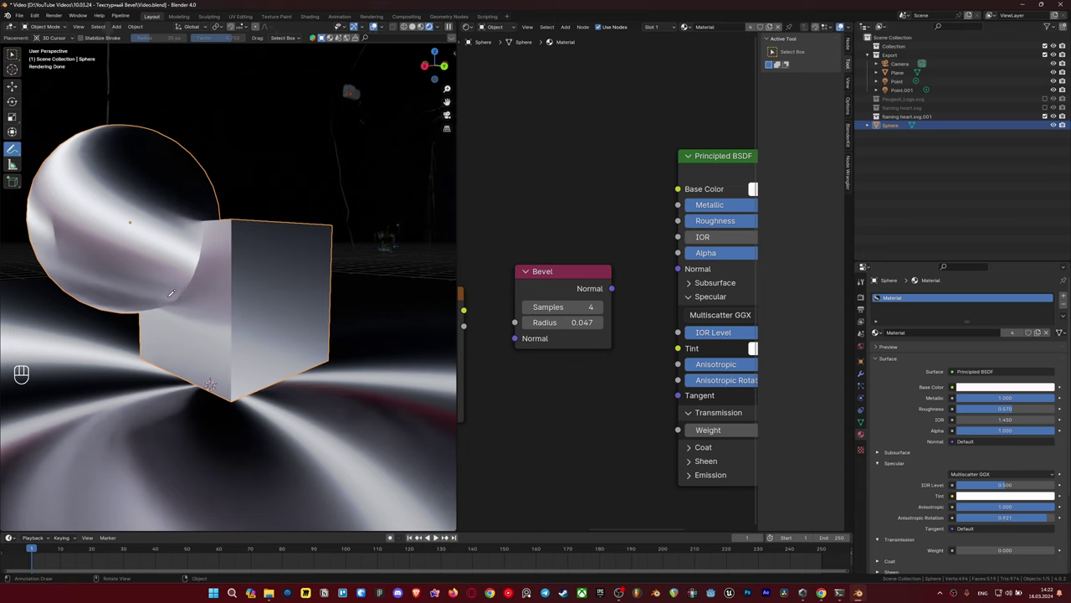
drag(624, 287, 678, 275)
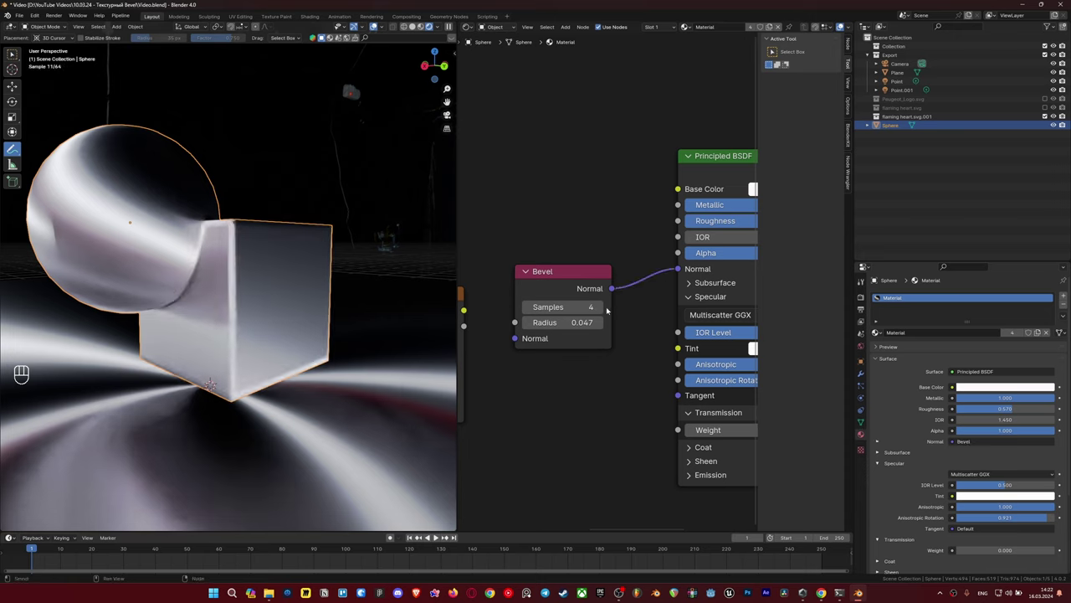
double_click(606, 308)
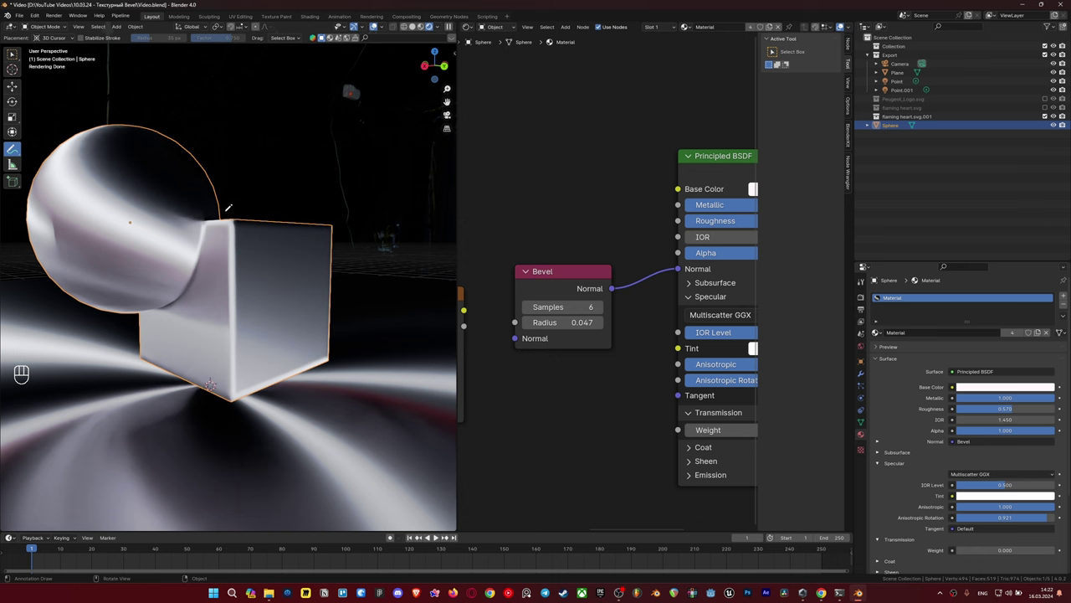
In Edit Mode, duplicate the sphere's geometry and drag the copy away from the cube.
key(Tab)
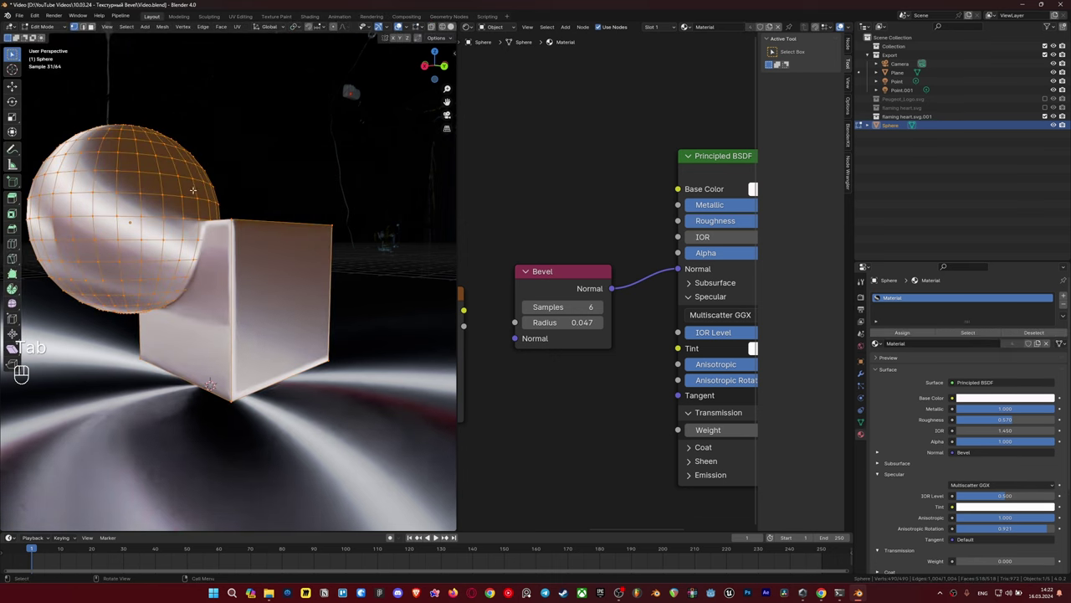
key(shift+d)
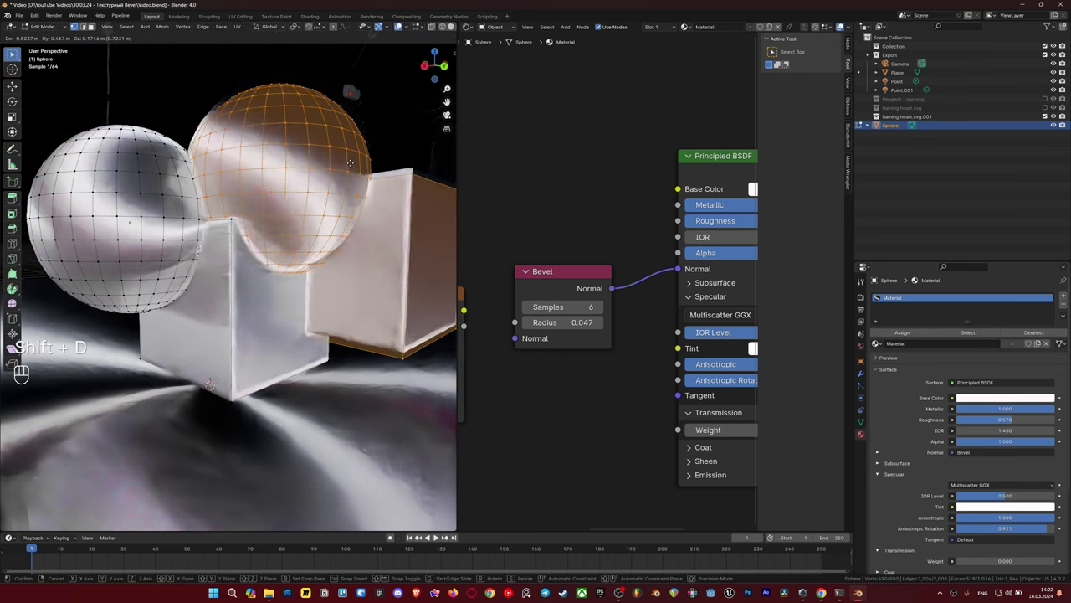
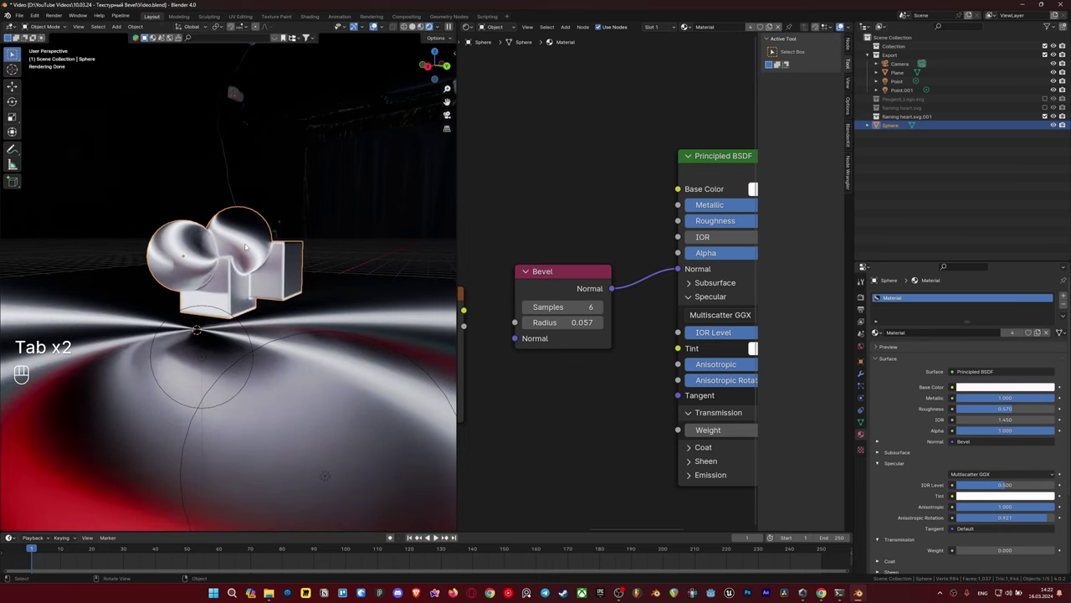
Delete the test sphere and pan across the restored logo's node tree from Bevel to Material Output.
key(Delete)
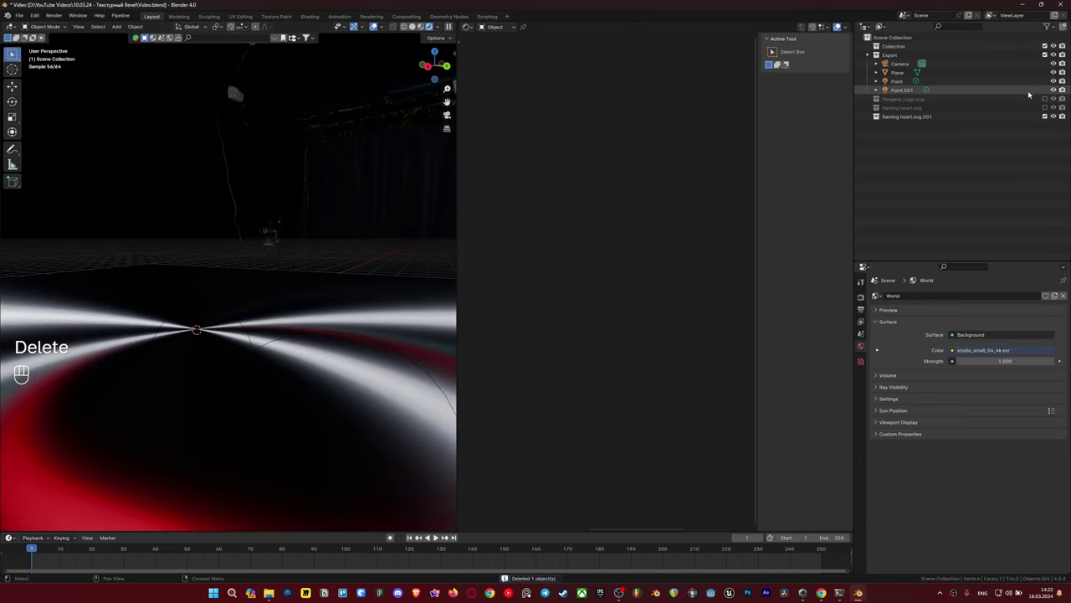
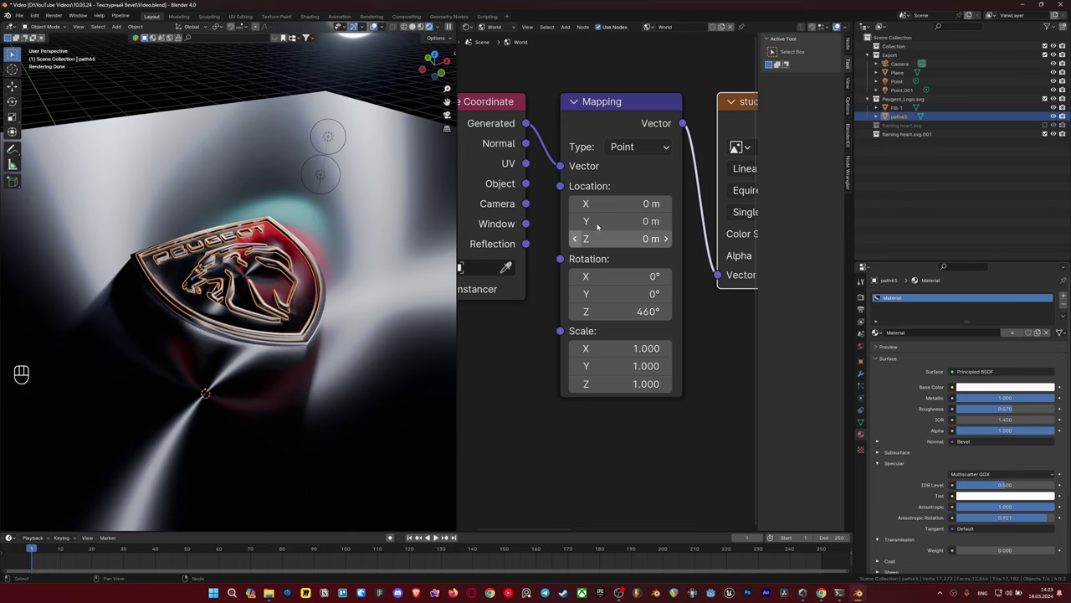
drag(225, 324, 515, 48)
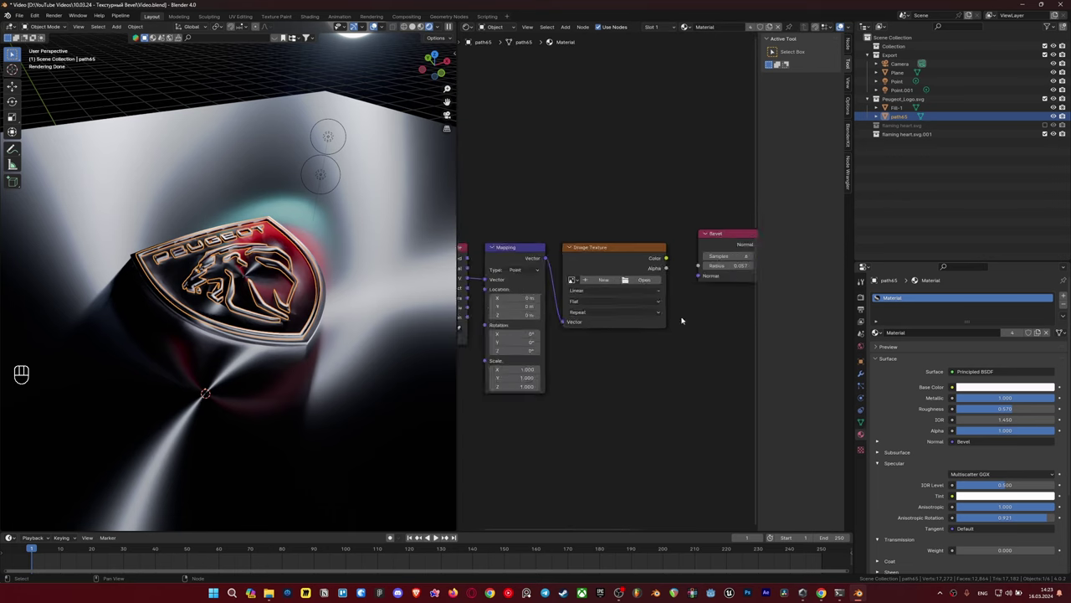
middle_click(225, 324)
middle_click(225, 324)
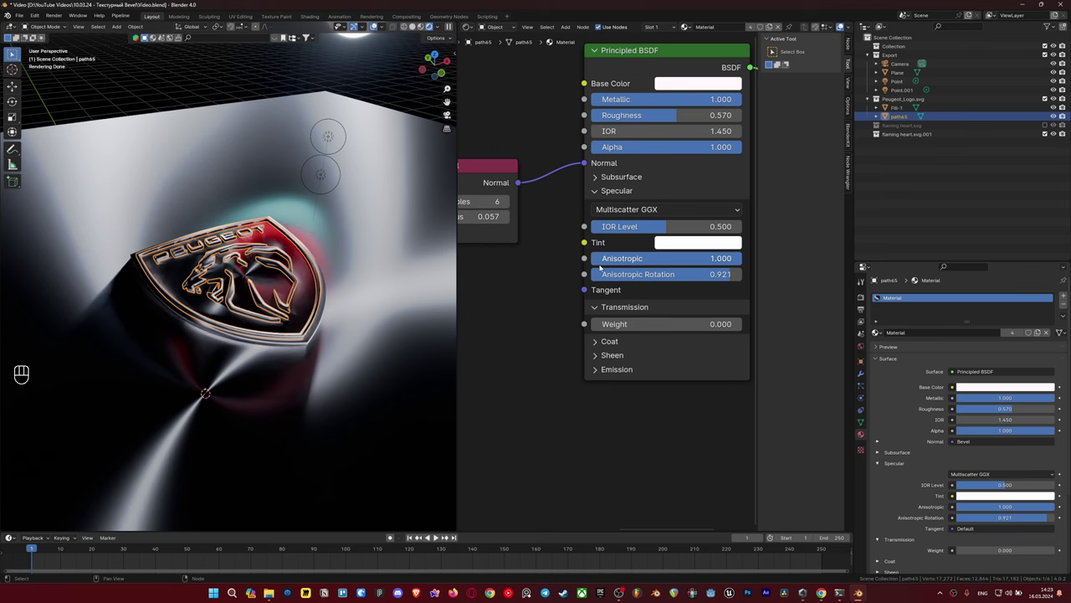
middle_click(225, 323)
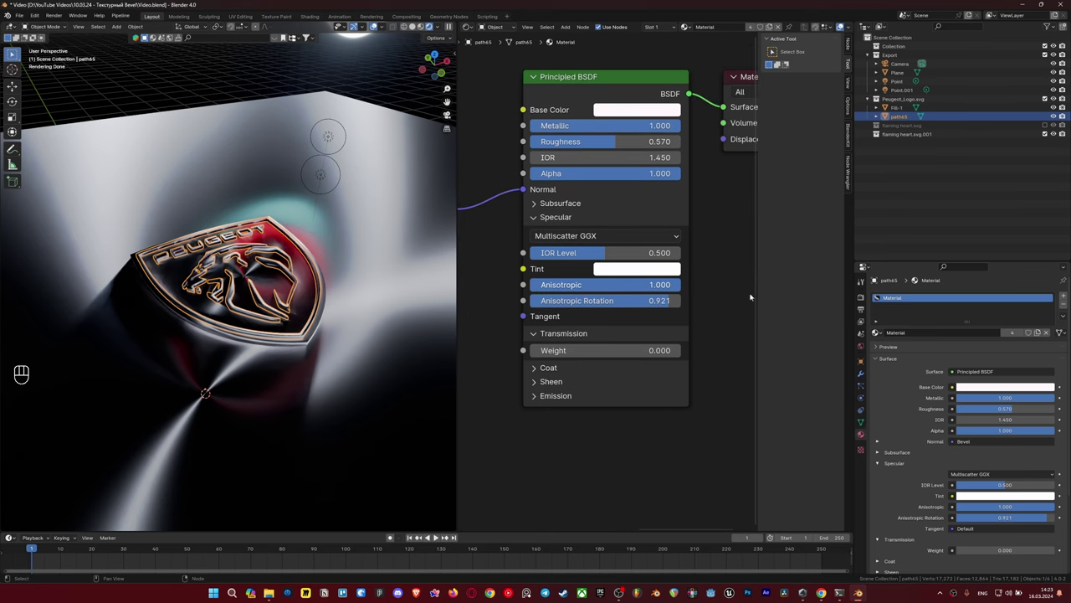